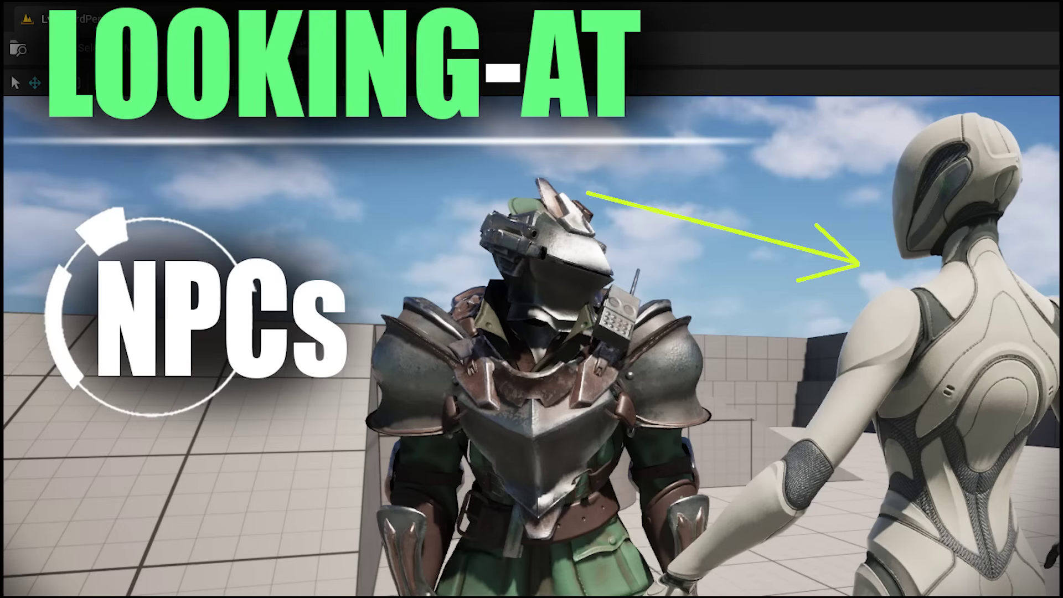
Step: Walk the character around the mannequin NPC with A and W during the play test
key(a)
key(a)
key(a)
key(w)
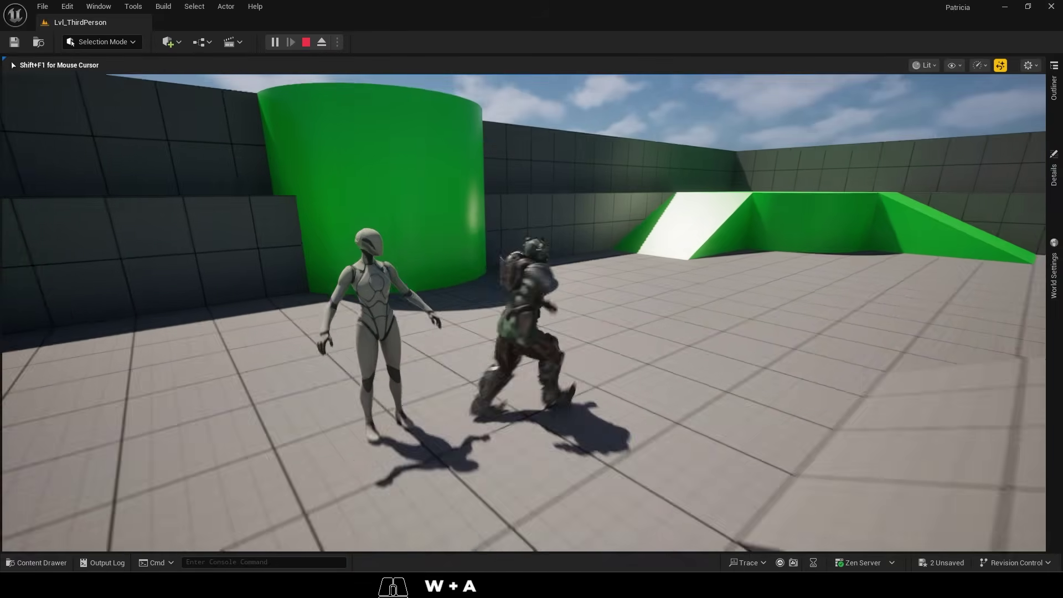
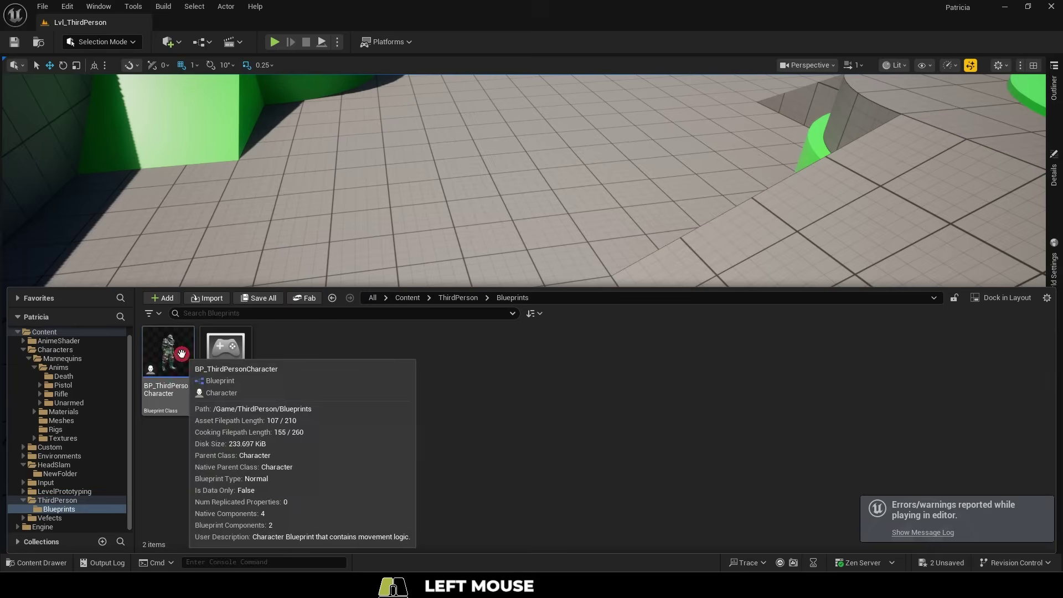
Step: In BP_ThirdPersonCharacter, give the NPC_Target variable the Actor type
right_click(45, 399)
click(36, 401)
click(111, 402)
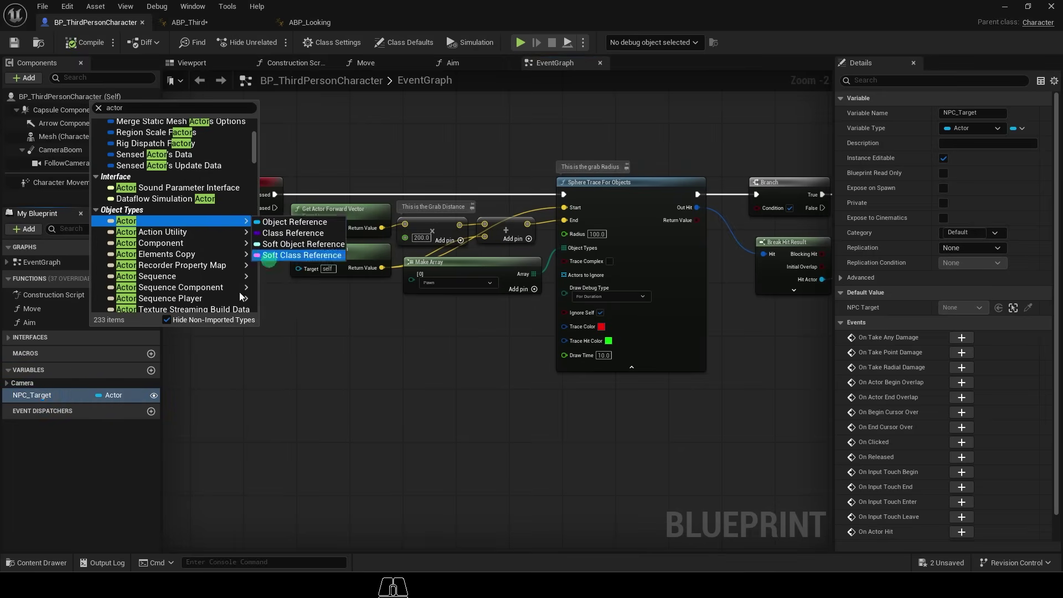
click(109, 449)
click(42, 400)
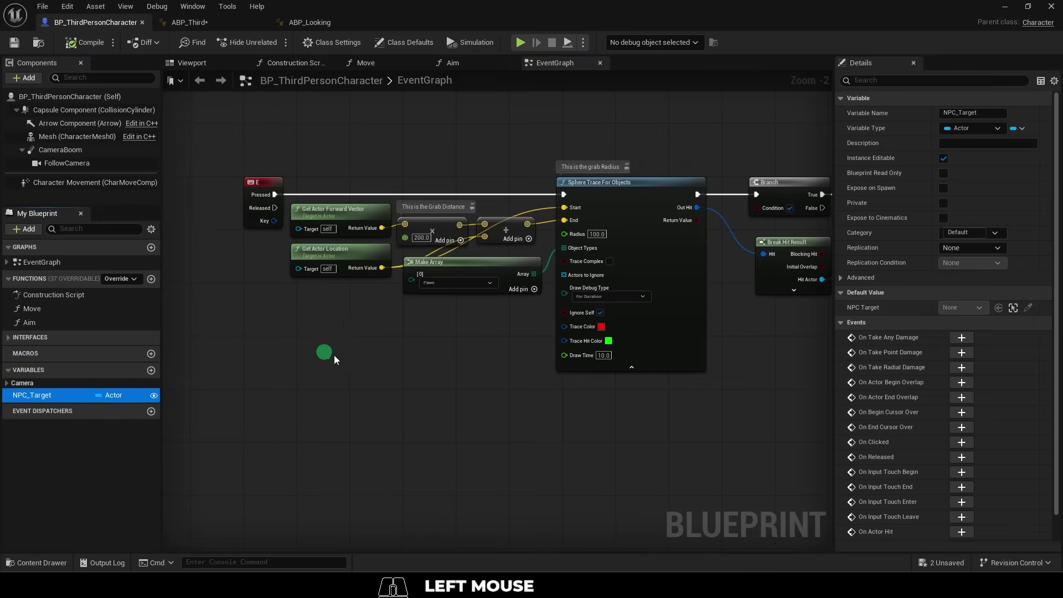
Step: Play the level and fire the grab sphere trace near the NPC with E
key(w)
key(e)
key(d)
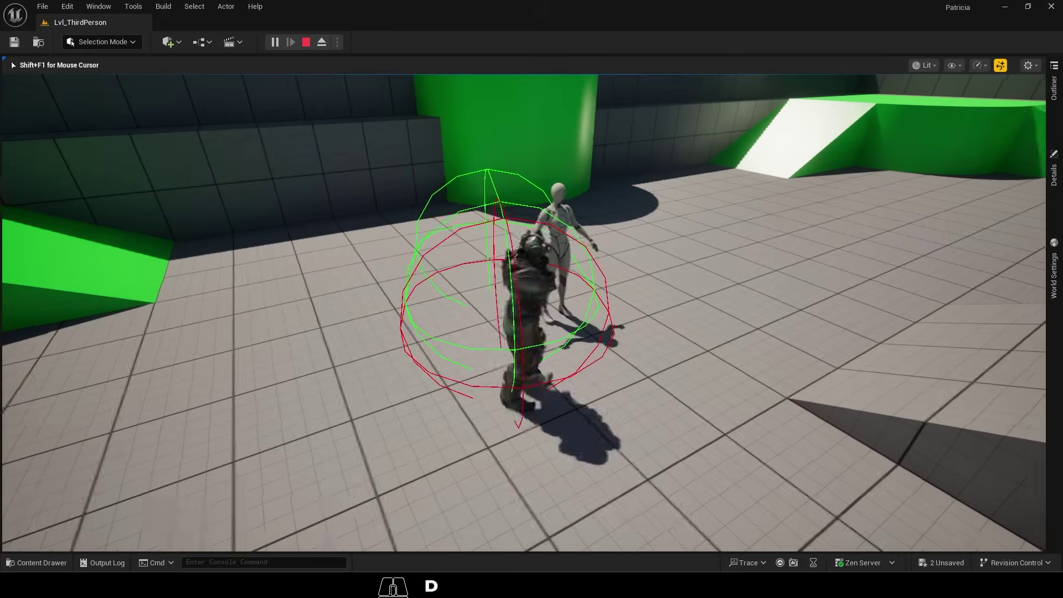
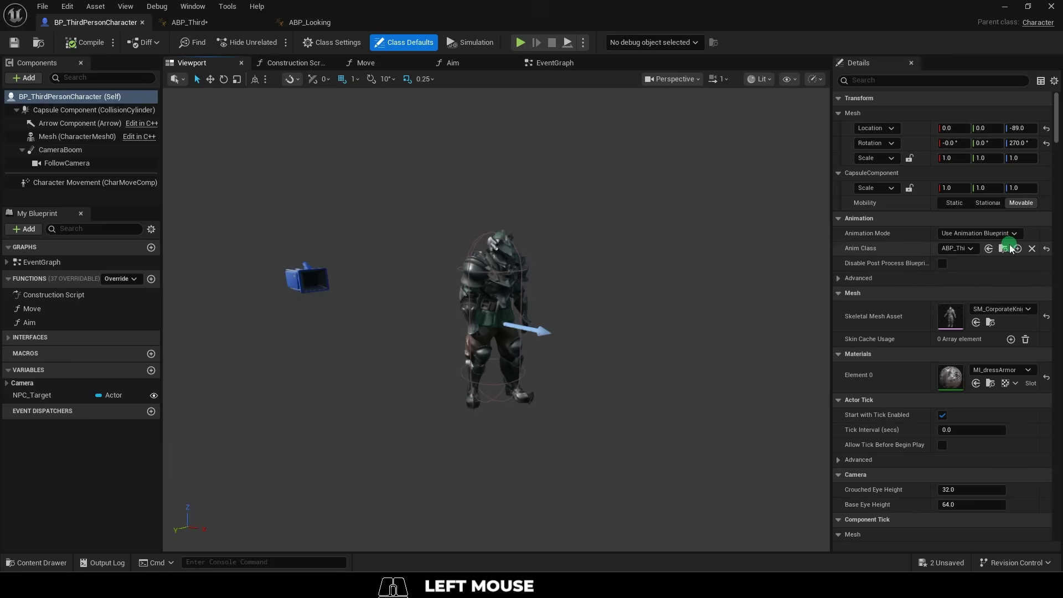
Step: In ABP_Third's event graph, frame and select the HeadLookTest comment section
click(1005, 253)
click(412, 439)
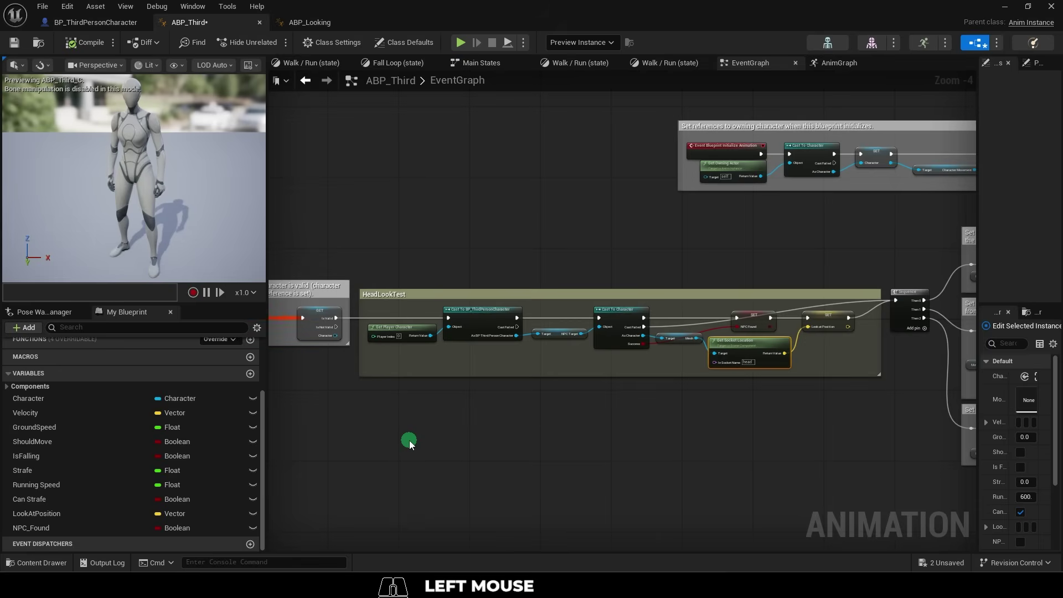
middle_click(691, 477)
scroll(down, 3)
drag(679, 472, 655, 438)
middle_click(652, 441)
scroll(up, 3)
click(273, 99)
click(316, 28)
drag(746, 199, 424, 298)
Step: Review the head Get Socket Location nodes and the NPC_Found variable they set
click(424, 290)
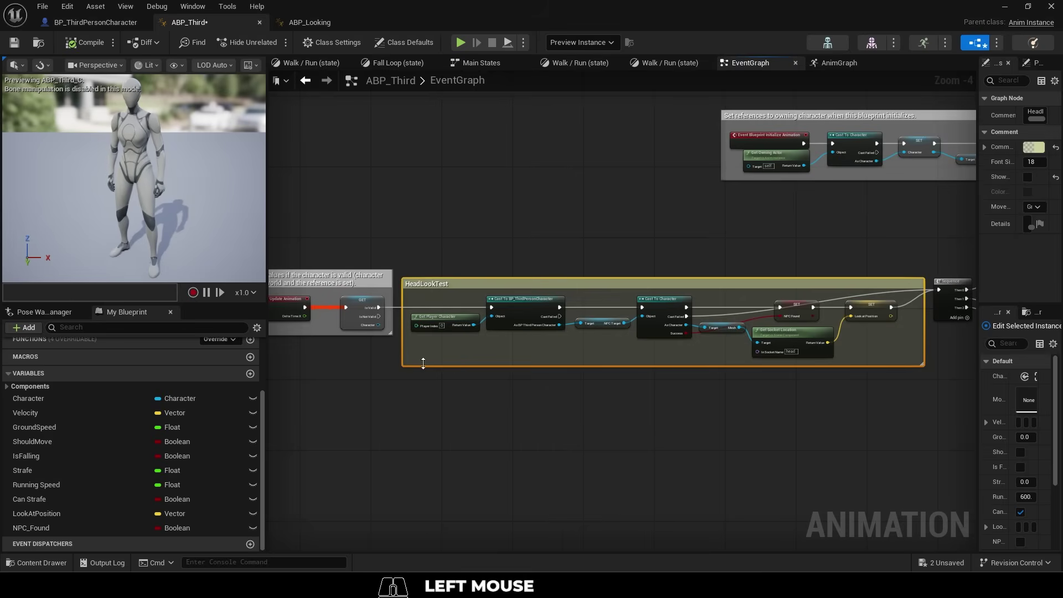
click(373, 304)
click(962, 288)
right_click(403, 302)
middle_click(562, 243)
scroll(up, 3)
right_click(458, 386)
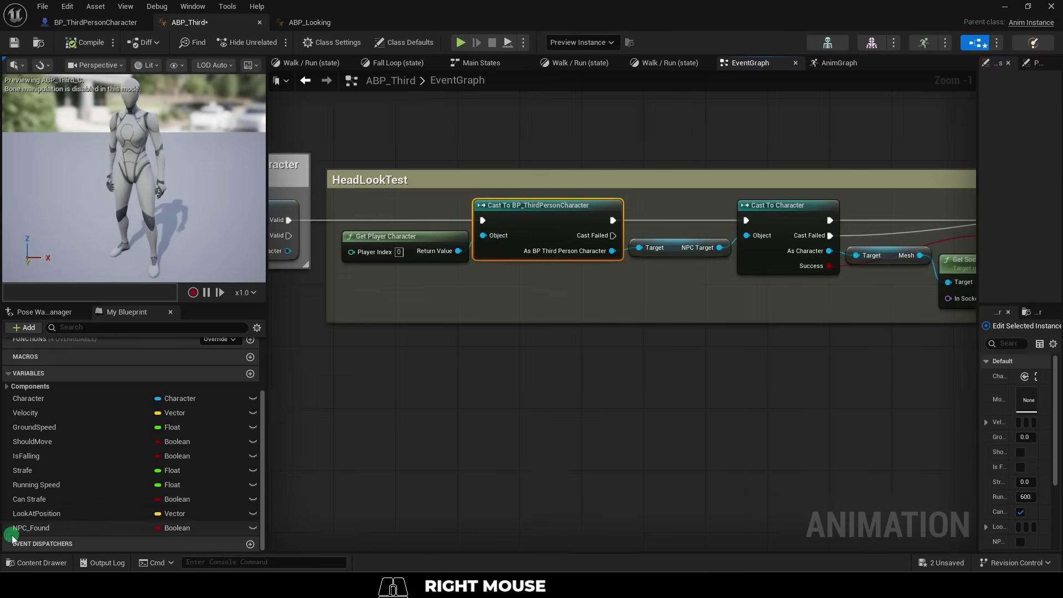
click(53, 533)
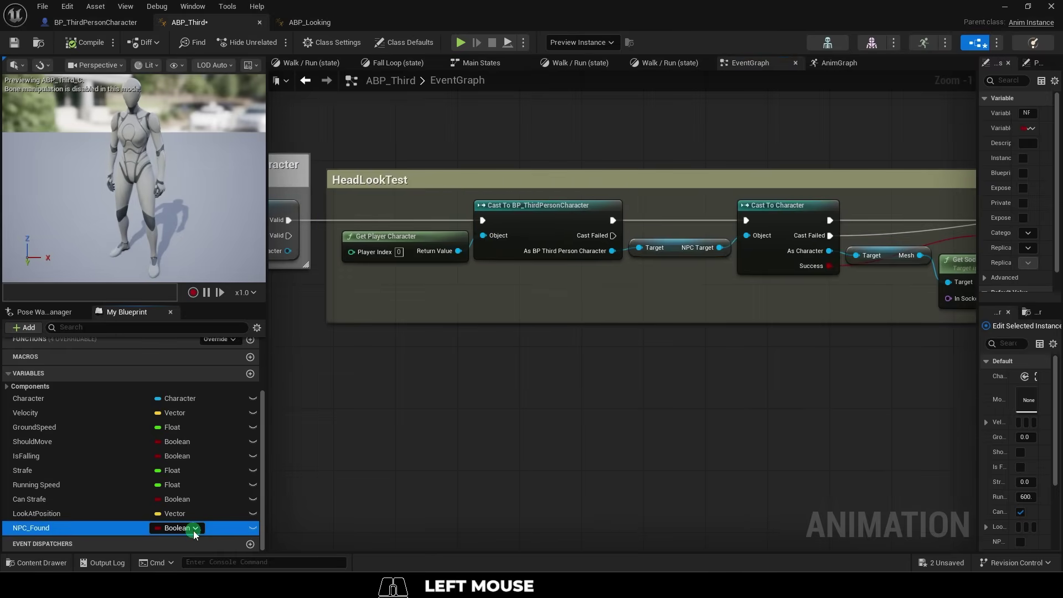
right_click(145, 536)
Step: Inspect the cast to BP_ThirdPersonCharacter, its Mesh read and Success output
click(629, 291)
right_click(677, 404)
middle_click(542, 401)
scroll(up, 3)
scroll(down, 3)
middle_click(638, 376)
scroll(up, 3)
click(605, 341)
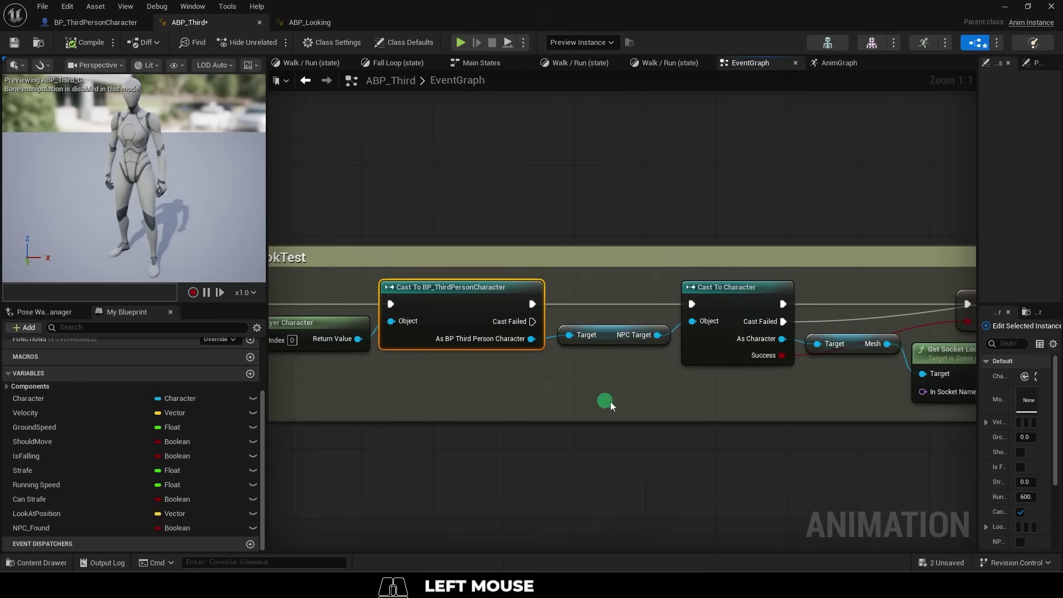
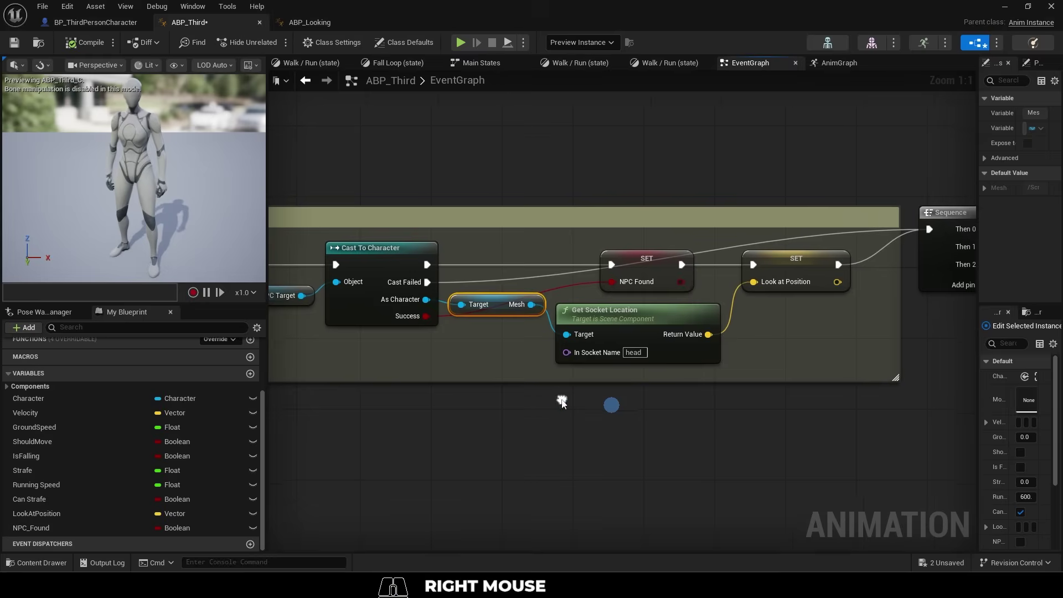
click(635, 322)
click(796, 267)
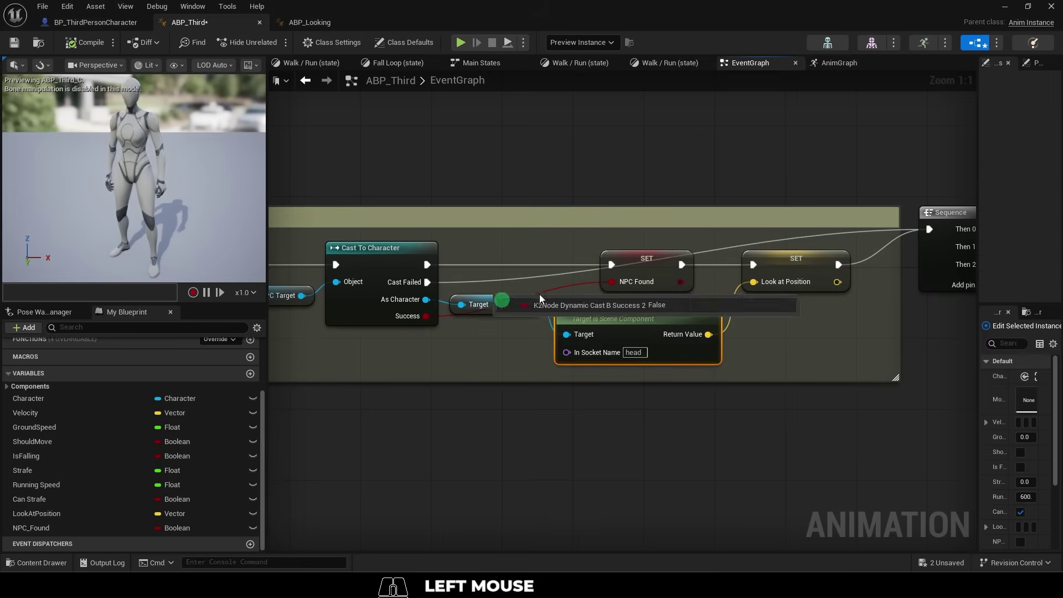
click(648, 267)
Step: Wire the cached PreTargs pose into Blend Poses by bool's False Pose, driven by NPC Found
click(394, 67)
drag(433, 135, 655, 325)
click(388, 170)
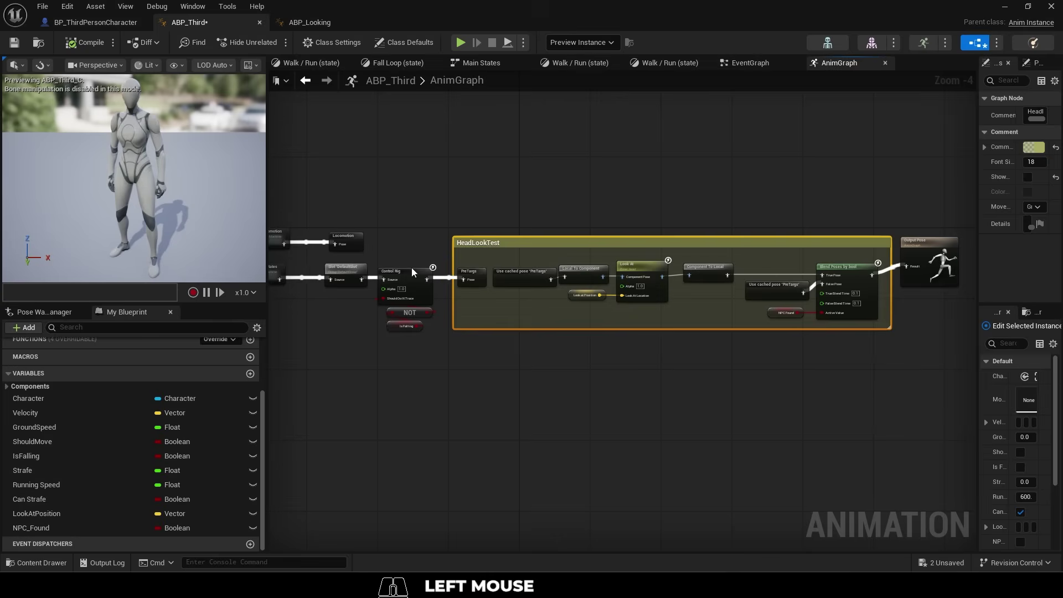
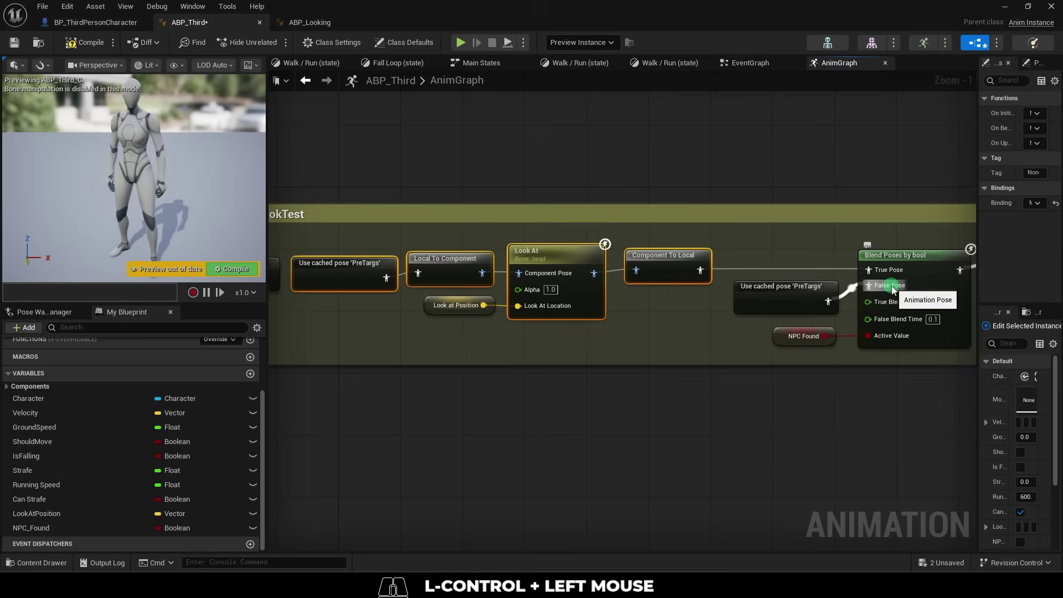
click(806, 293)
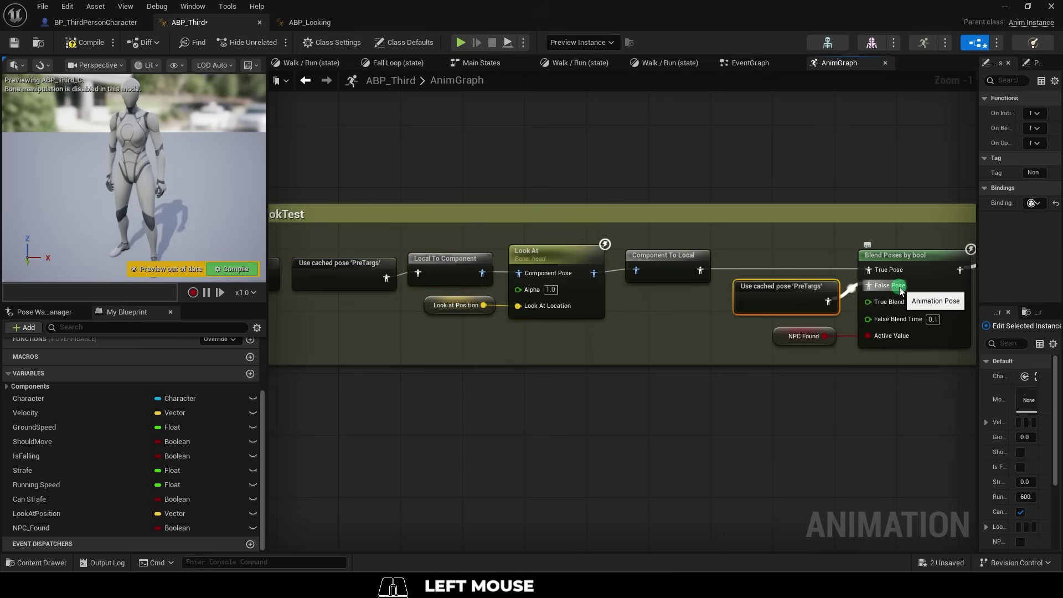
click(790, 343)
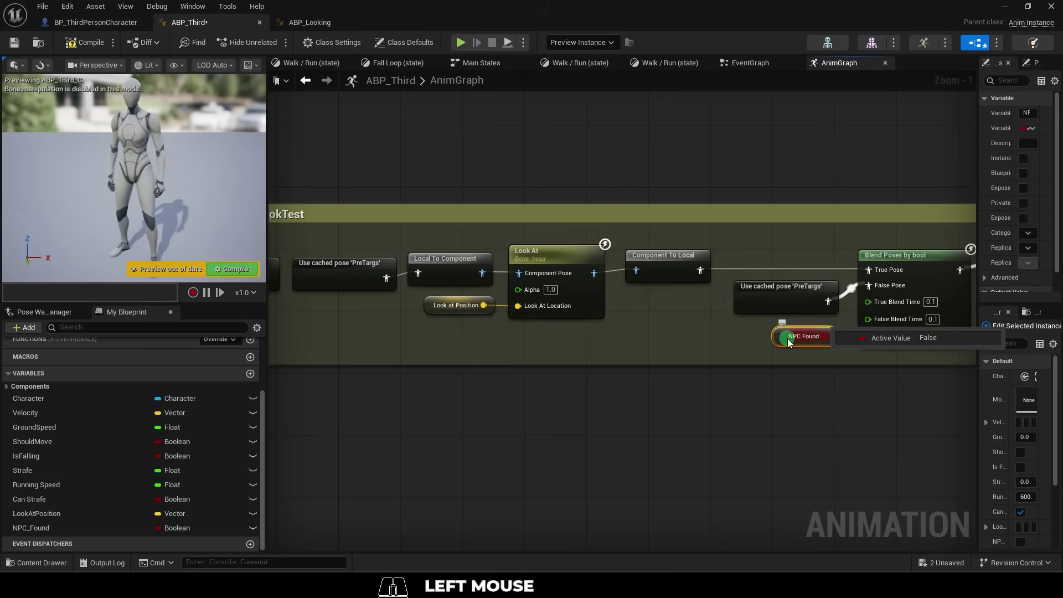
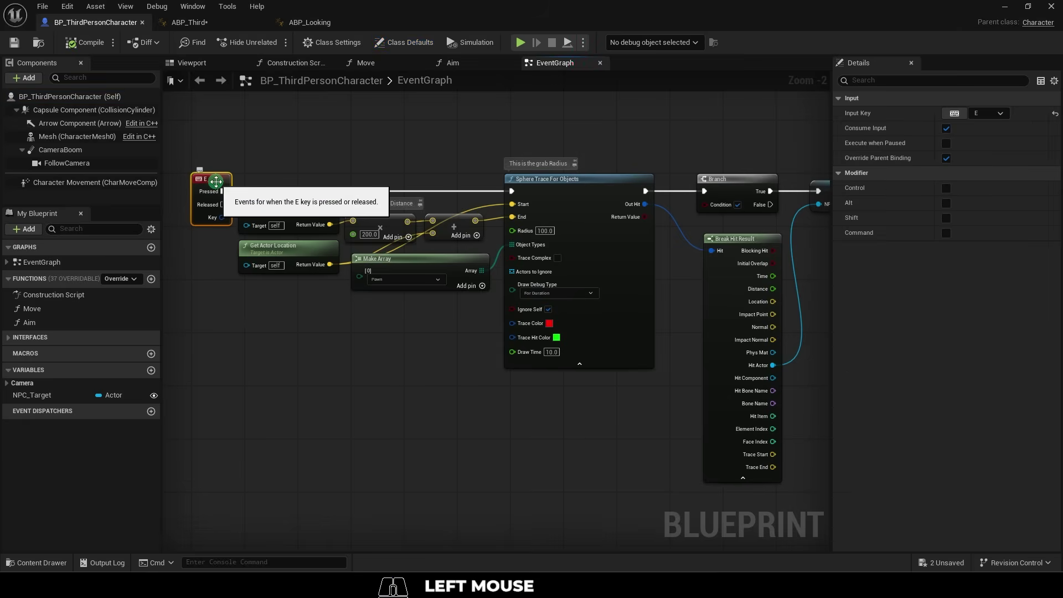
Step: Check NPC_Target, then the Look at Position setter fed by the head socket in ABP_Third
click(45, 400)
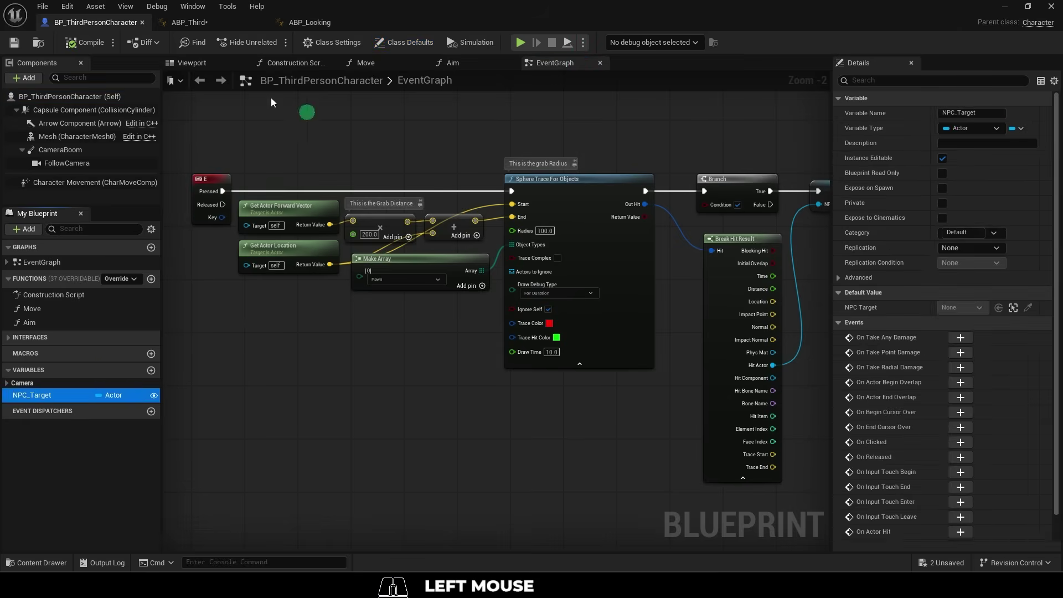
right_click(348, 297)
click(393, 268)
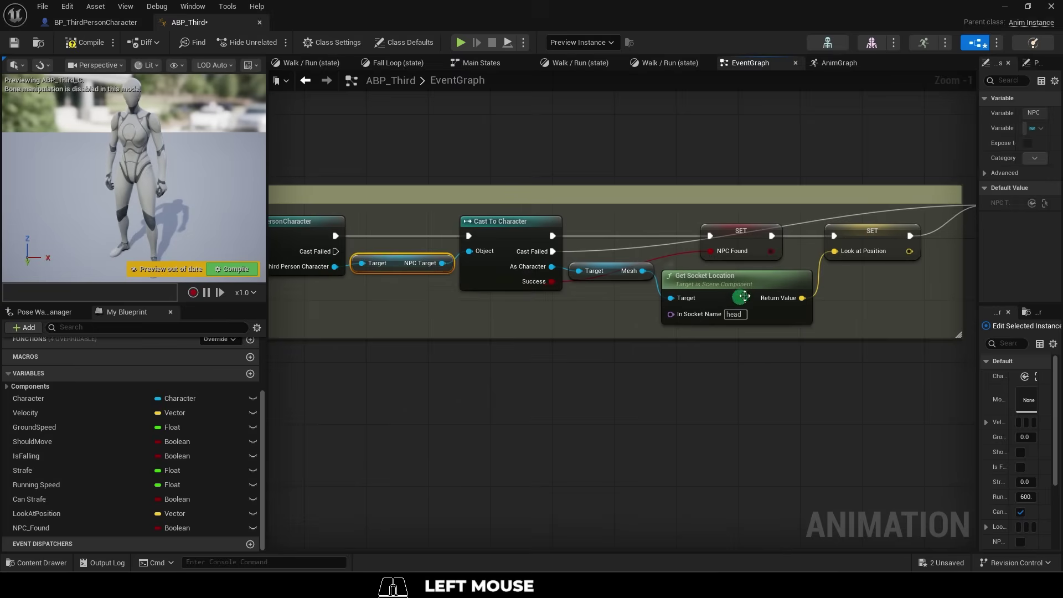
click(878, 230)
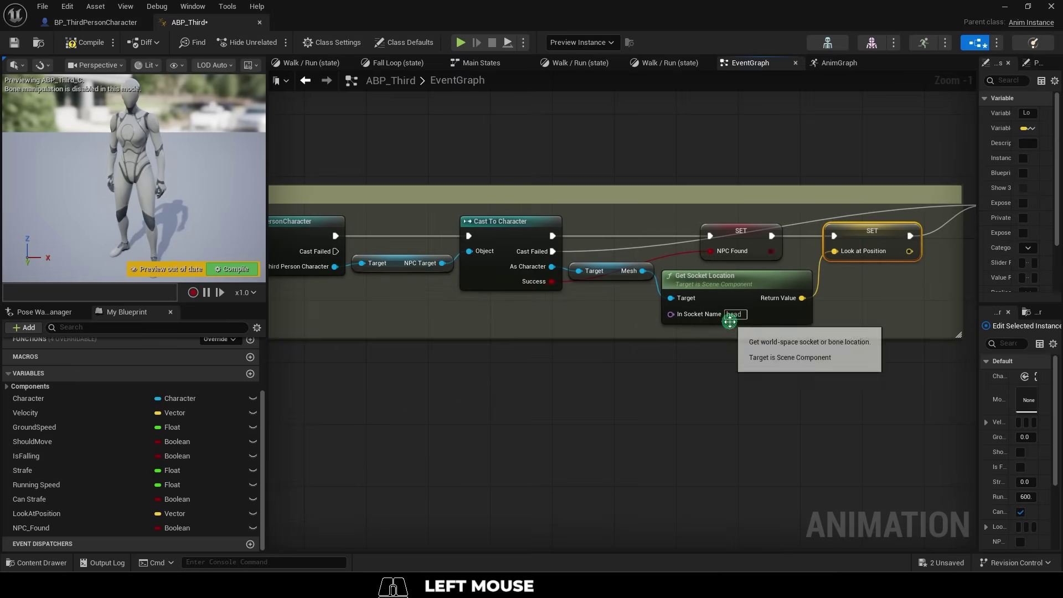
Step: In the anim graph, verify Look at Position feeds the Look At node and NPC Found the blend
click(475, 270)
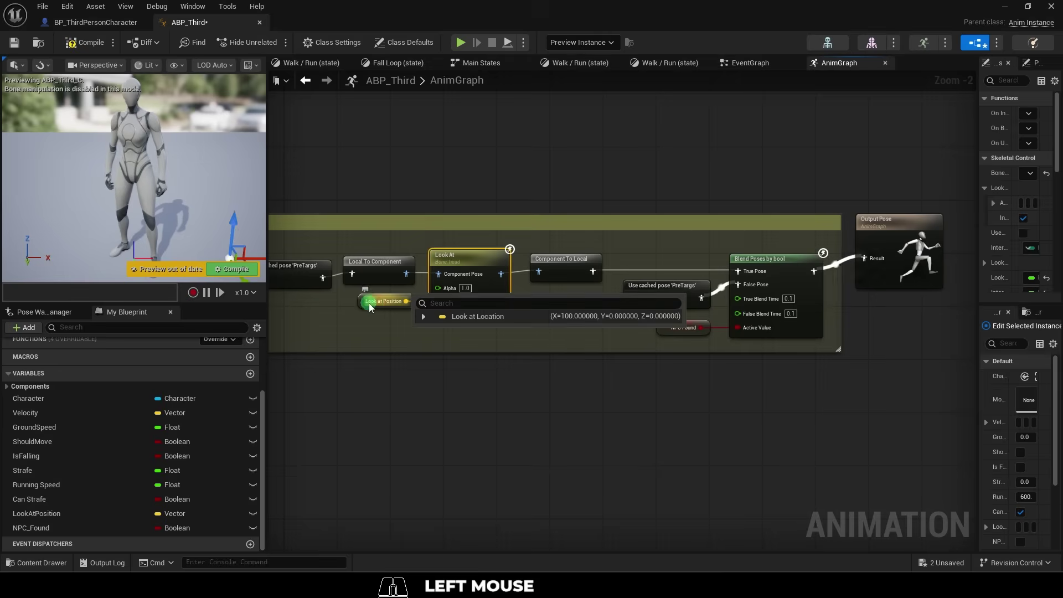
click(372, 308)
scroll(up, 3)
click(732, 354)
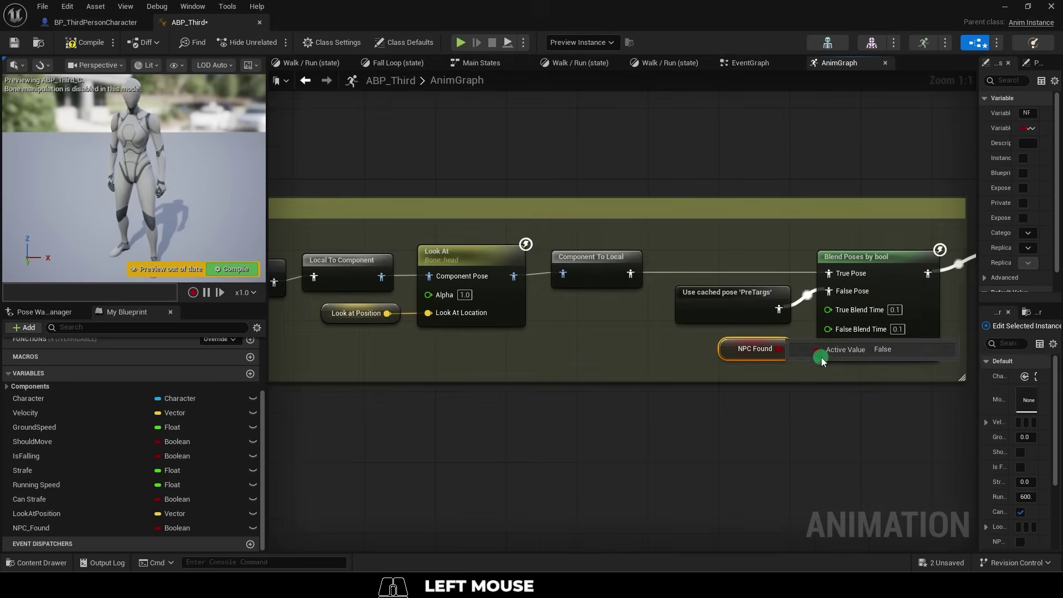
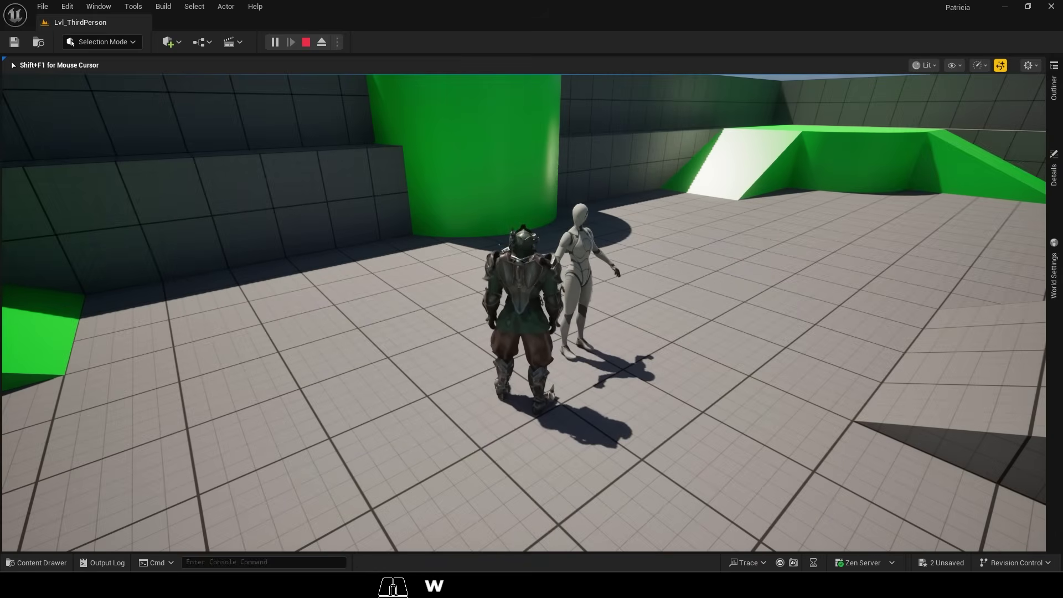
Step: Walk the character with WASD and trigger the grab sphere trace at the NPC
key(e)
key(d)
key(w)
key(s)
key(d)
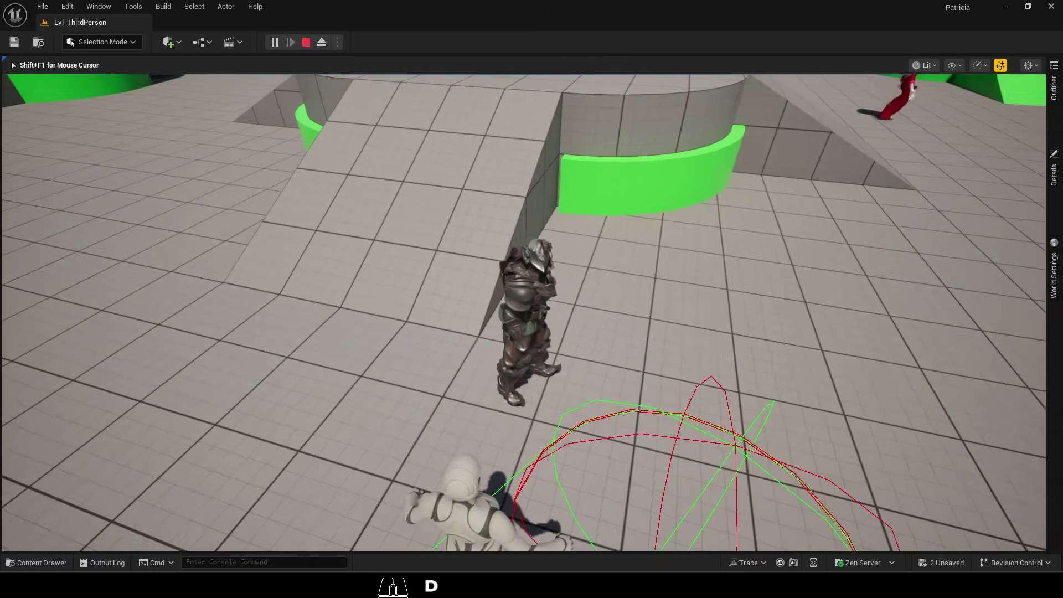